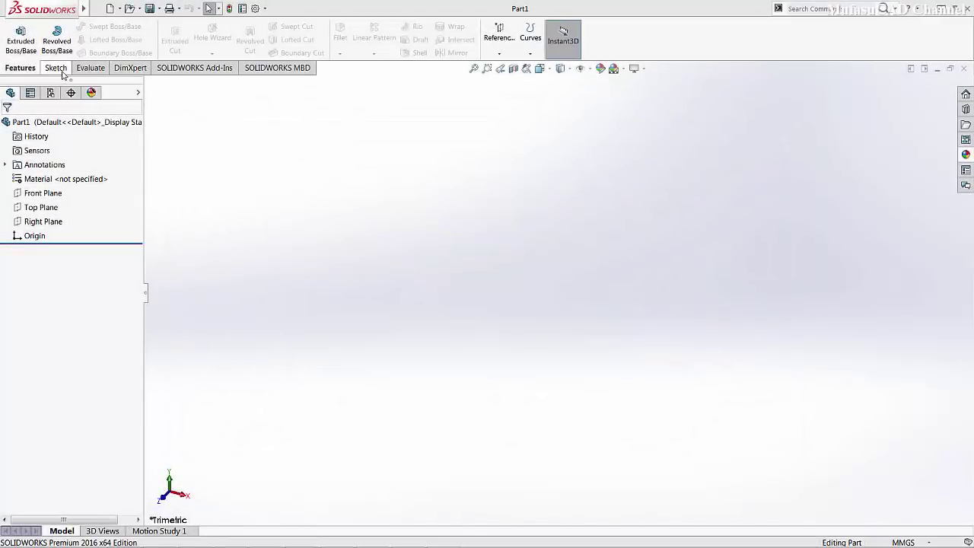
- Extrude the center-rectangle sketch into a 25 mm solid block with Extruded Boss/Base
click(66, 74)
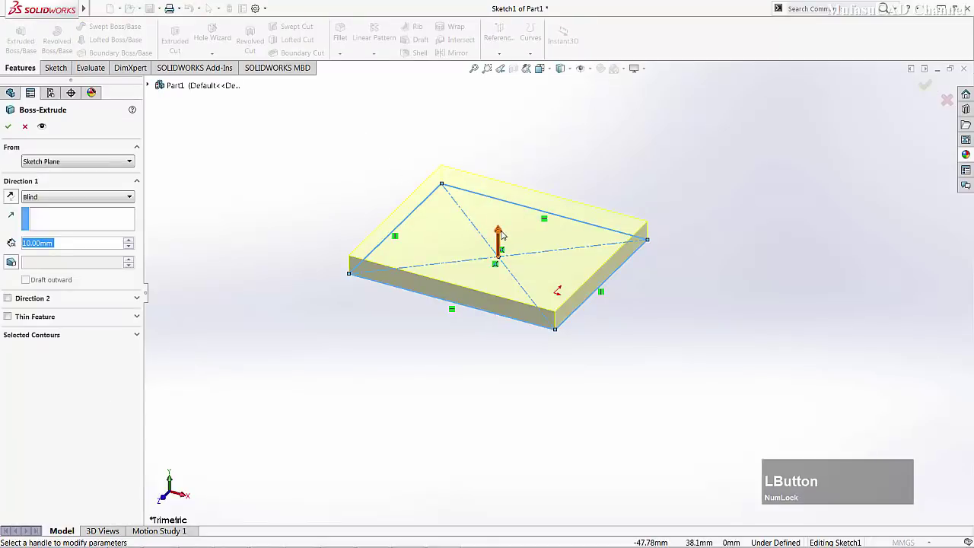
click(506, 234)
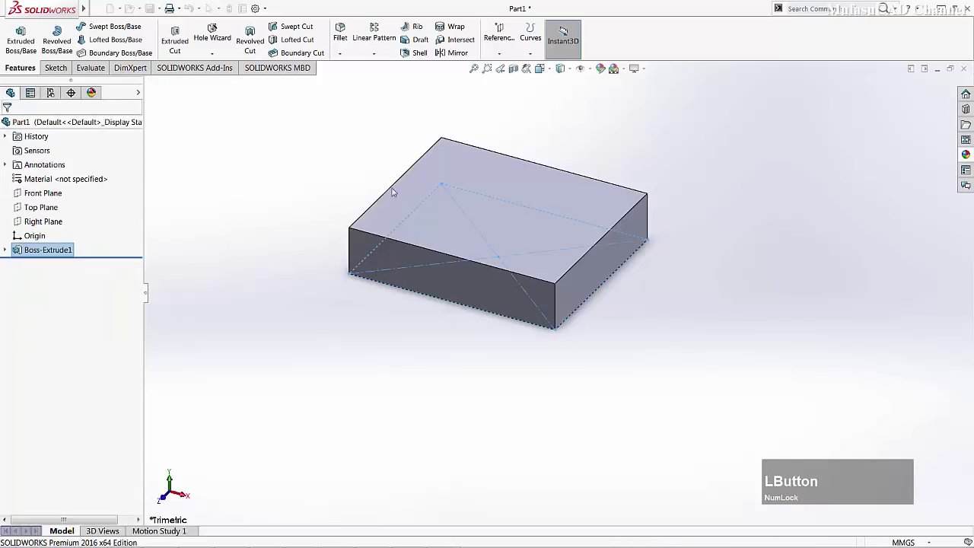
scroll(down, 3)
- Apply the polished oak wood appearance to the block from the Appearances library
click(971, 156)
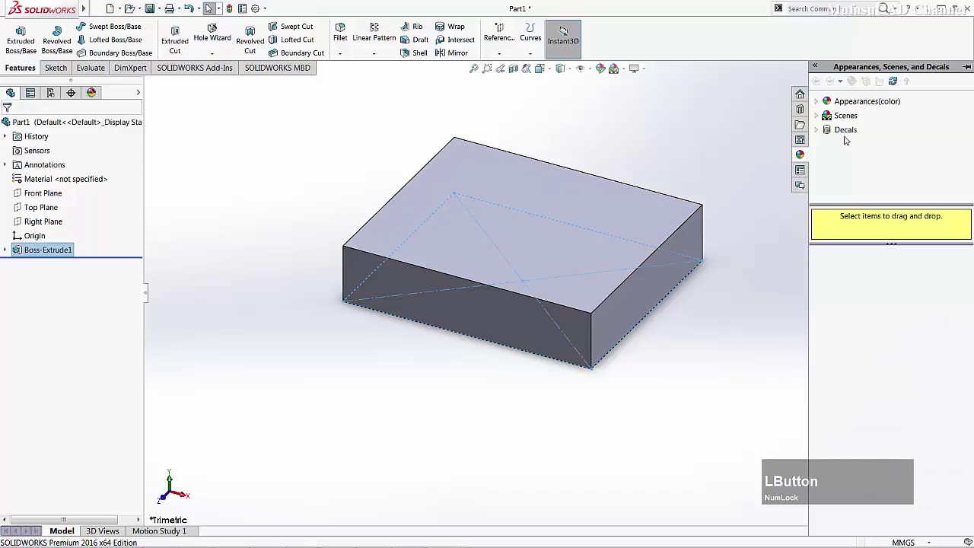
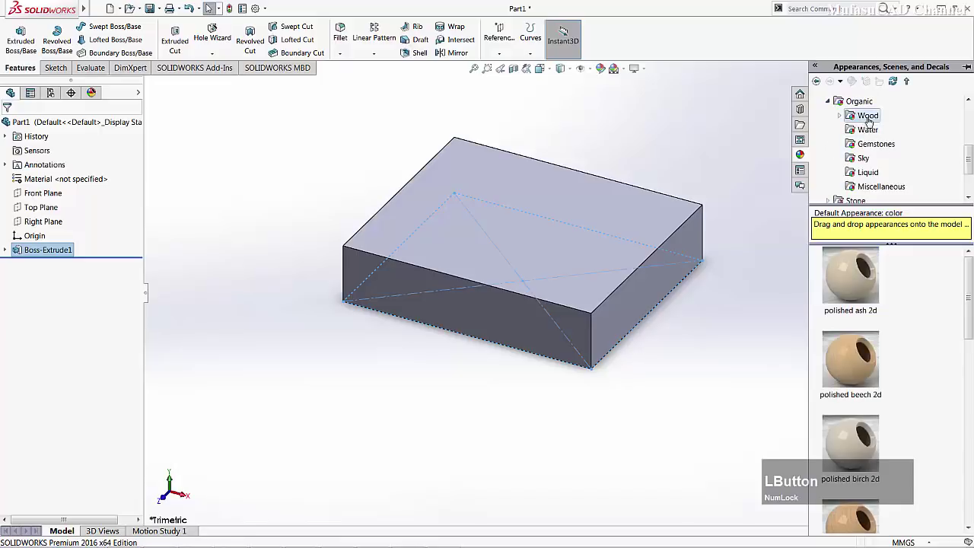
scroll(down, 3)
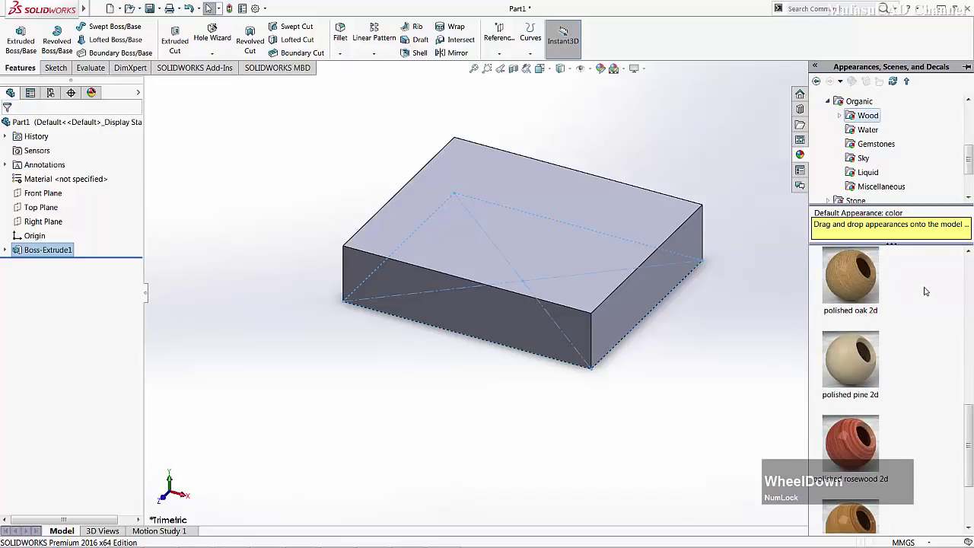
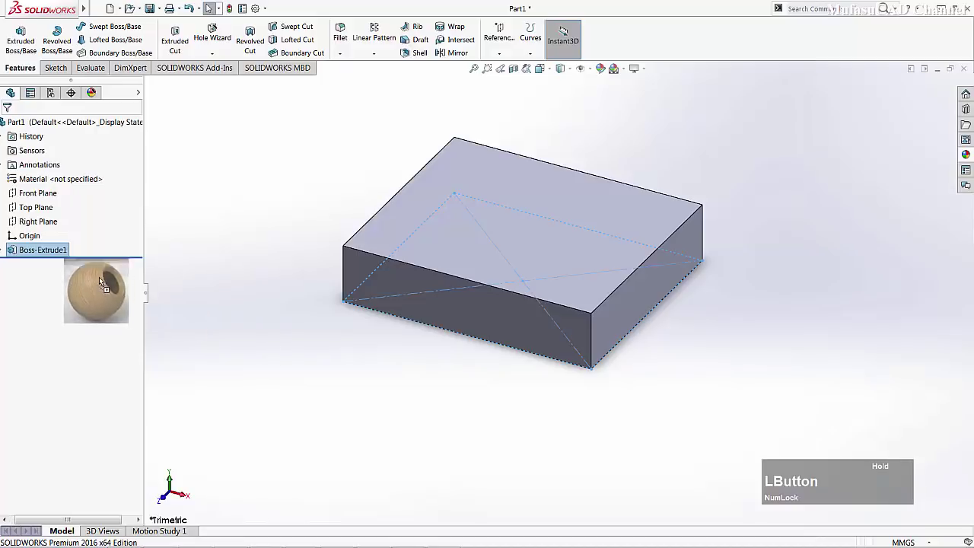
scroll(down, 3)
scroll(up, 3)
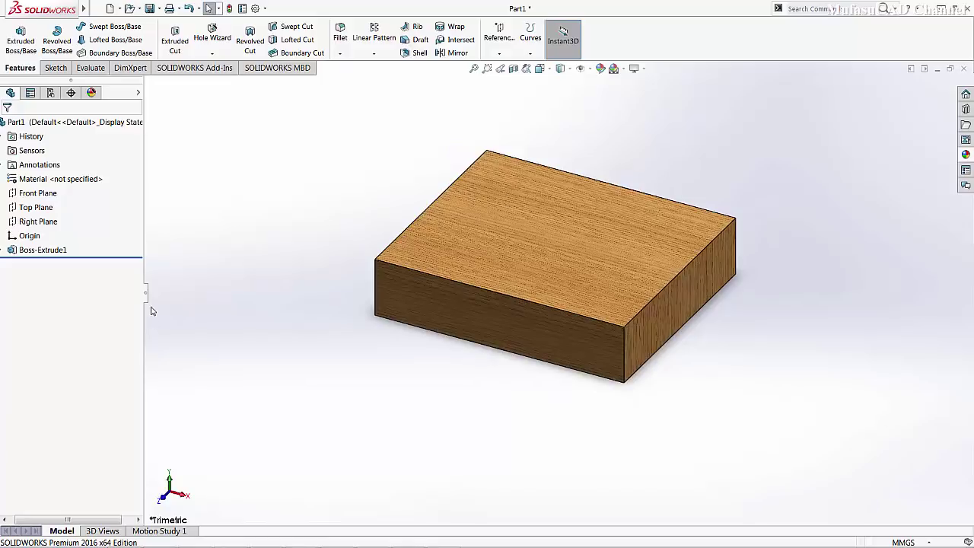
- In Motion Study 1, add a camera via Lights, Cameras and Scene
click(176, 536)
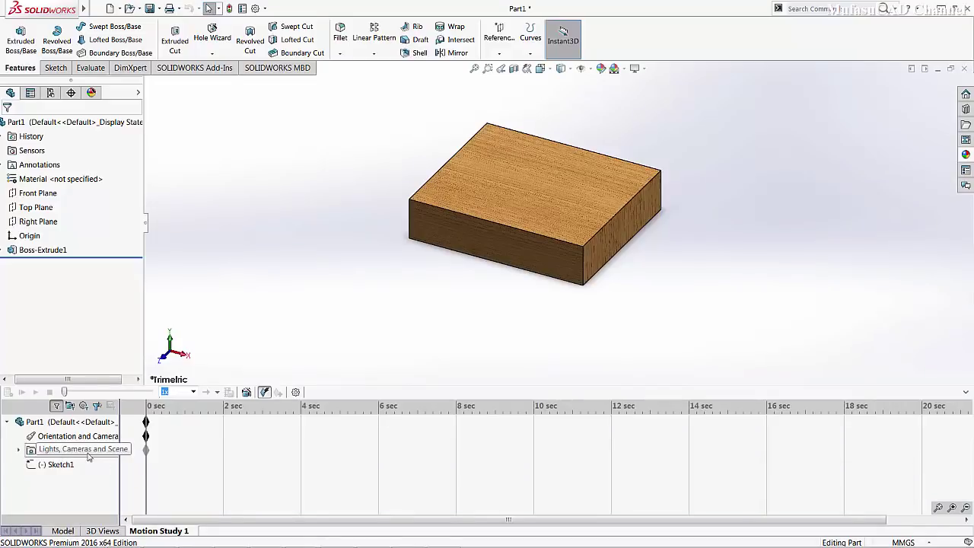
right_click(81, 455)
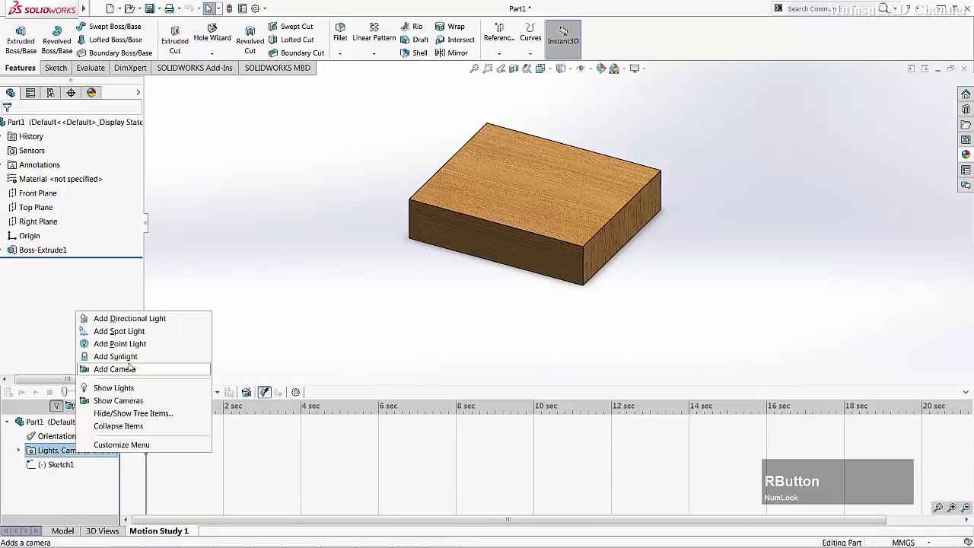
click(136, 372)
- Target Camera1 at a block vertex so its view frames the block close up
scroll(down, 3)
scroll(up, 3)
scroll(down, 3)
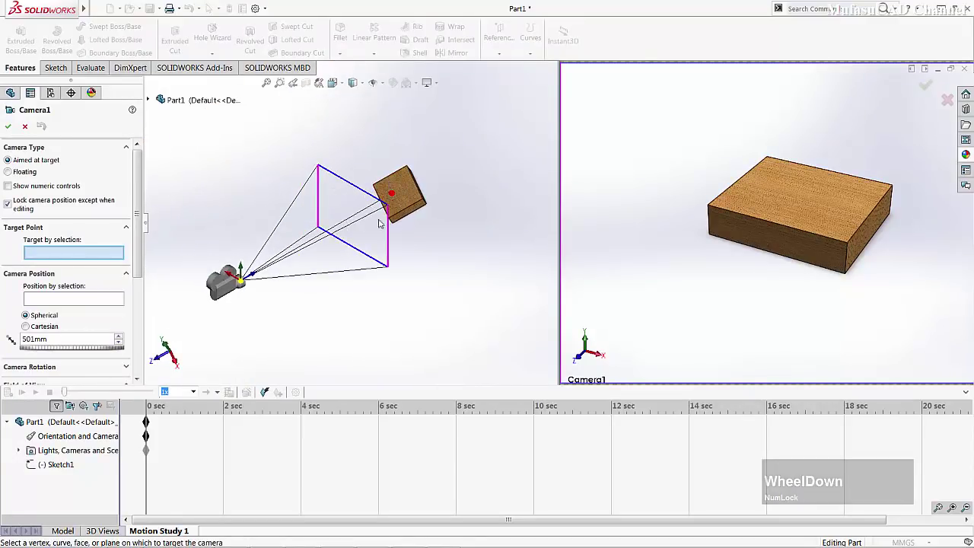
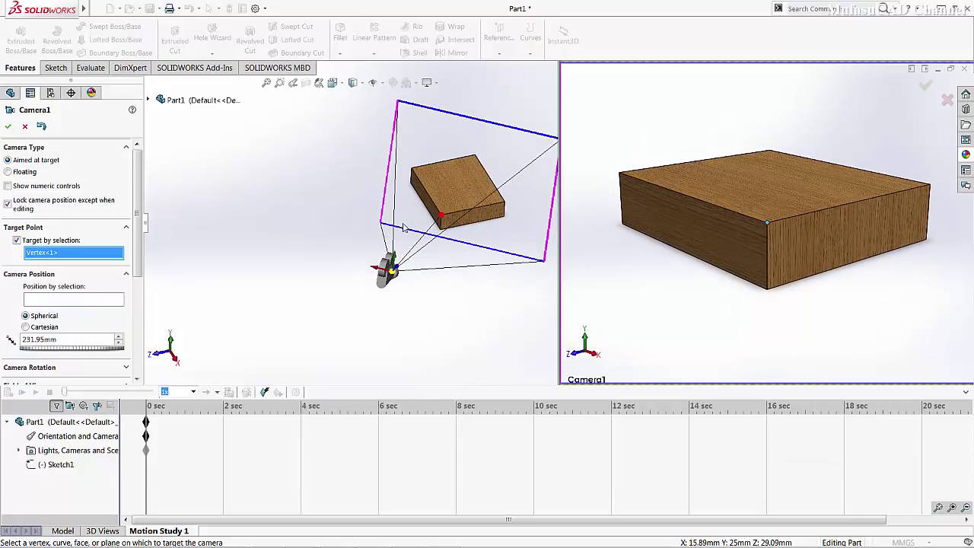
- Accept Camera1 and bring up the Add-Ins list to enable PhotoView 360
click(14, 132)
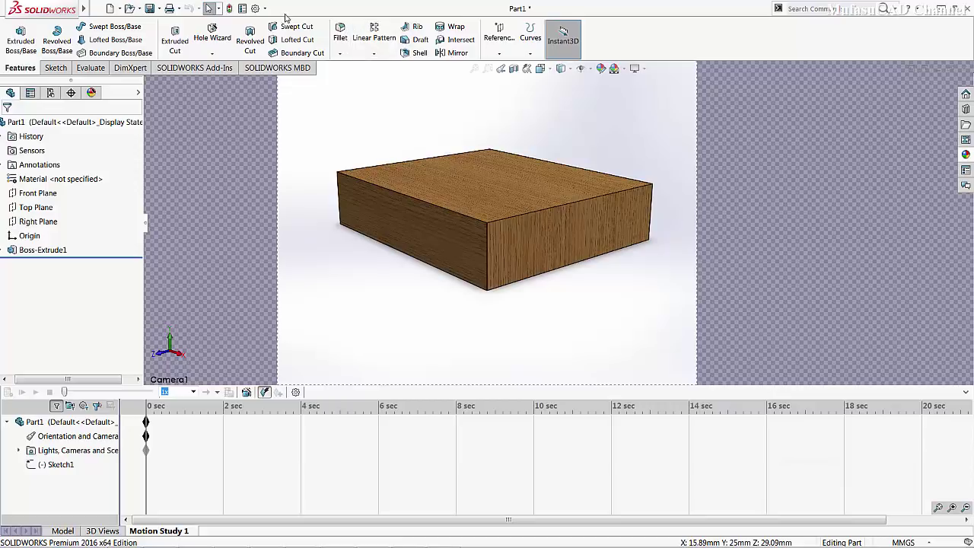
click(271, 11)
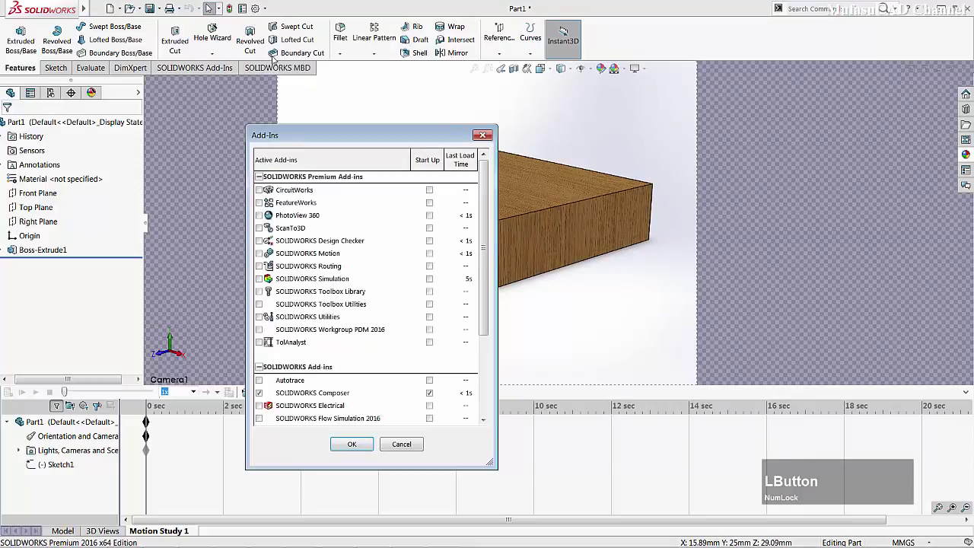